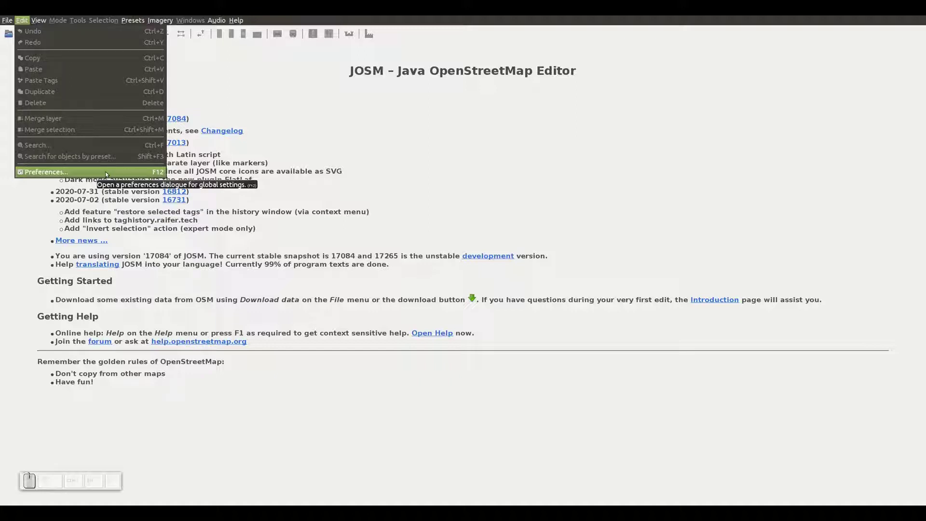
Set JOSM's interface language to French in the Look and Feel preferences and apply.
left_click(110, 174)
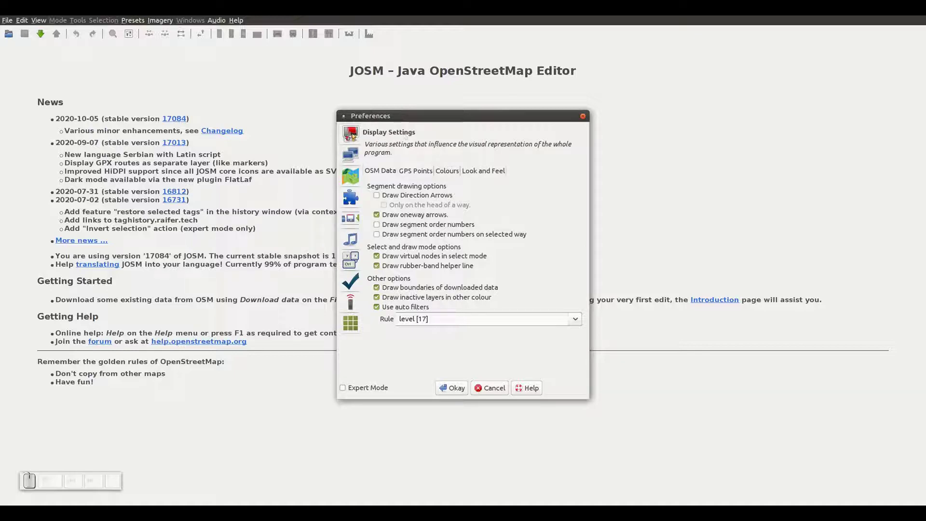
left_click(356, 136)
left_click(475, 170)
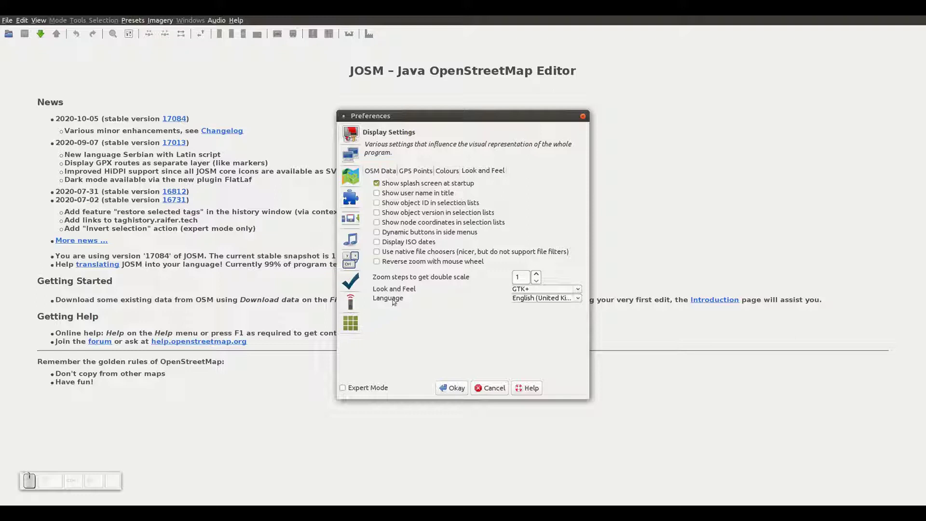
left_click(582, 299)
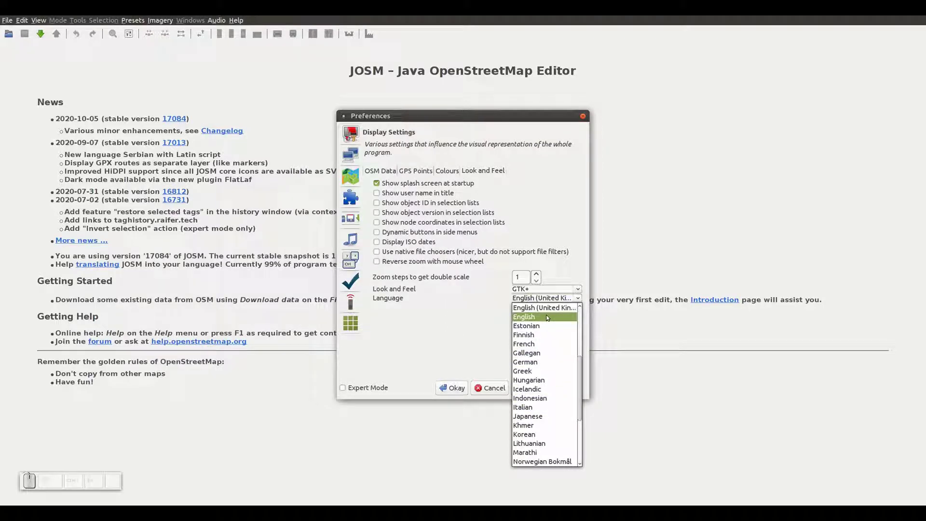
left_click(544, 345)
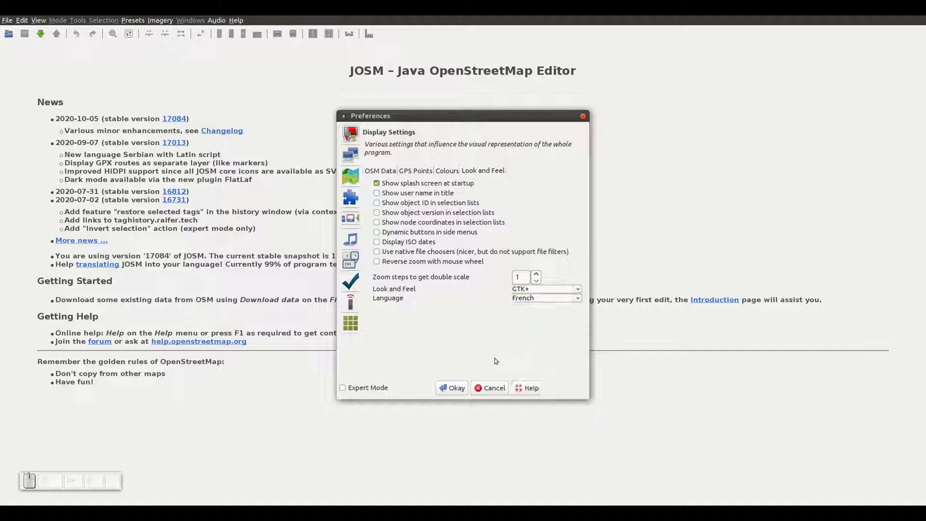
left_click(453, 387)
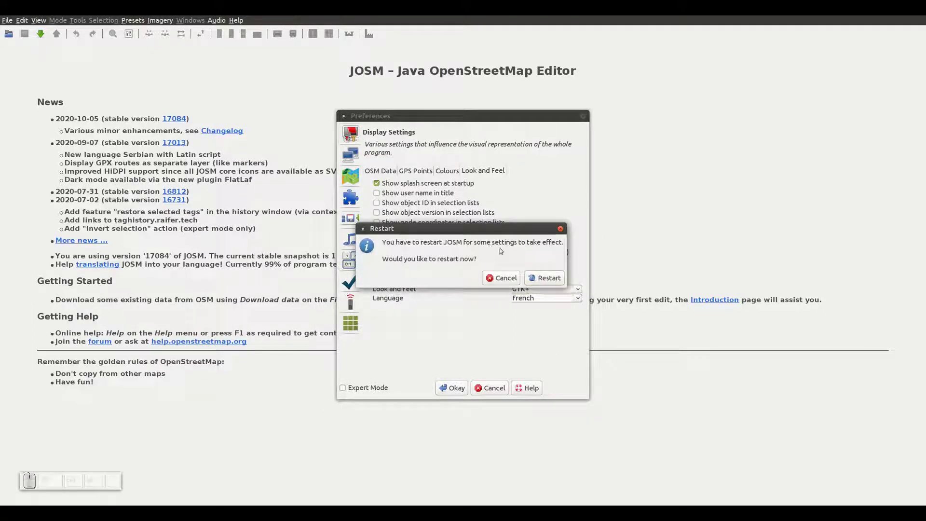
Restart JOSM so the French interface takes effect.
left_click(546, 280)
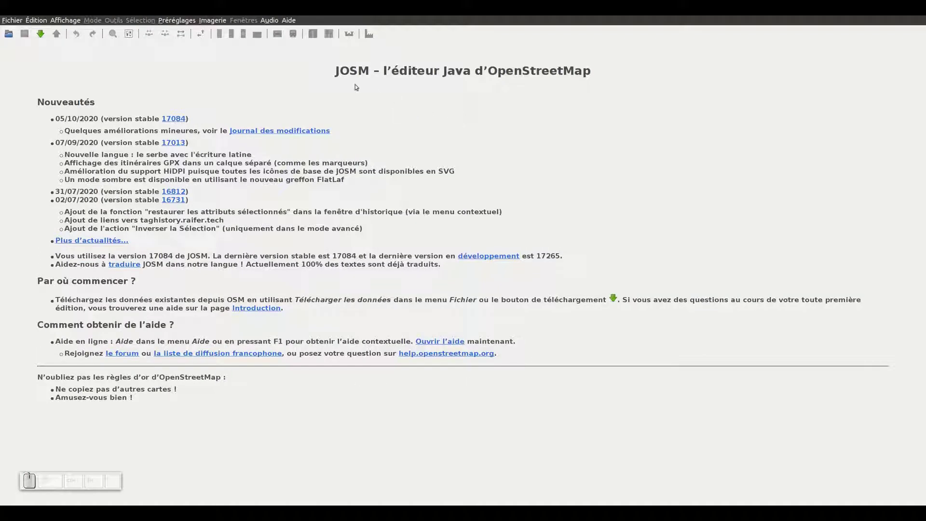
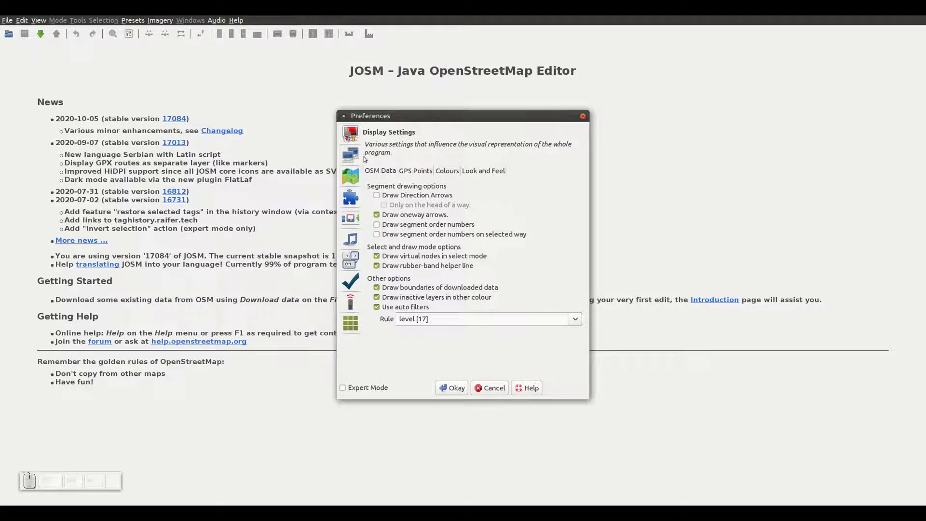
Start OAuth authorisation and enter the OSM username, moving to the password field.
left_click(353, 156)
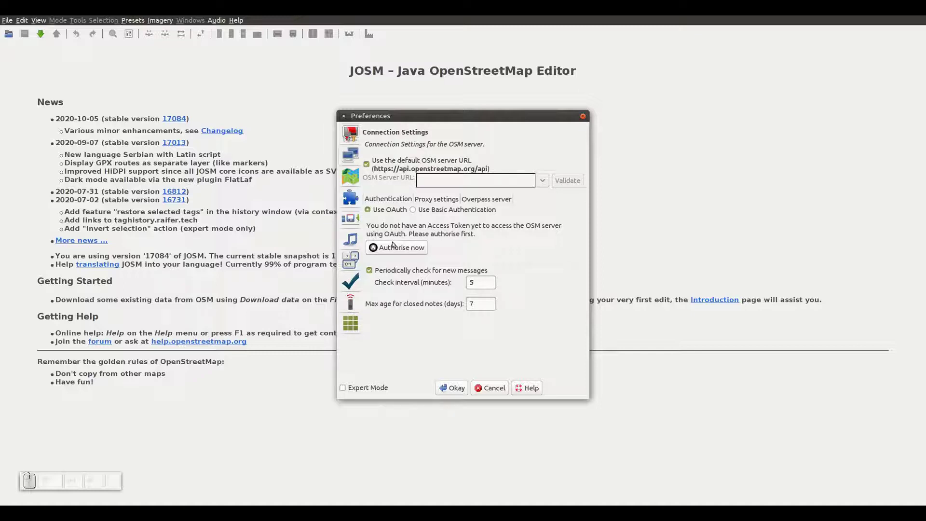
left_click(395, 244)
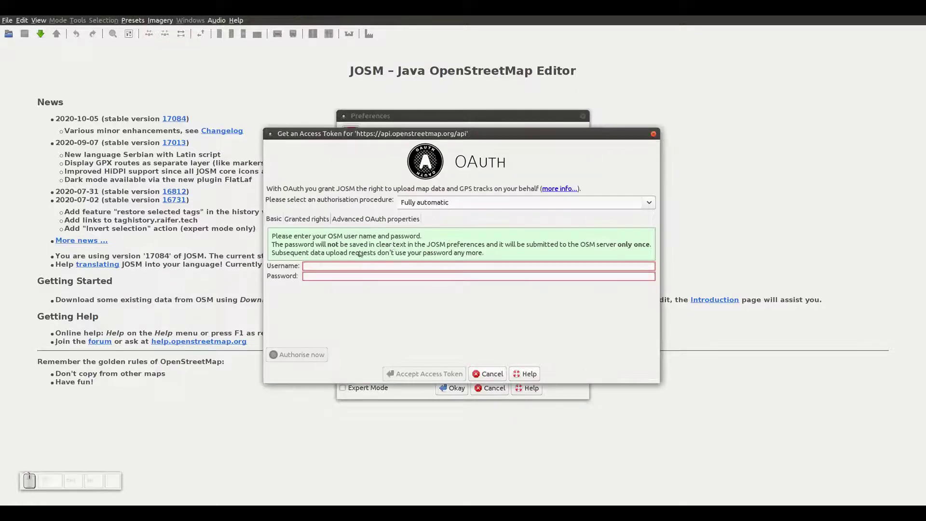
left_click(428, 158)
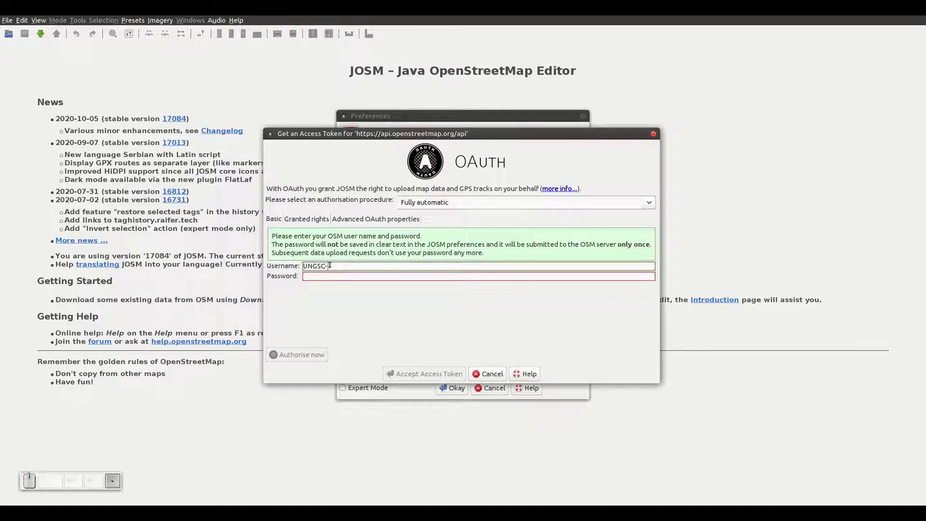
key("Tab")
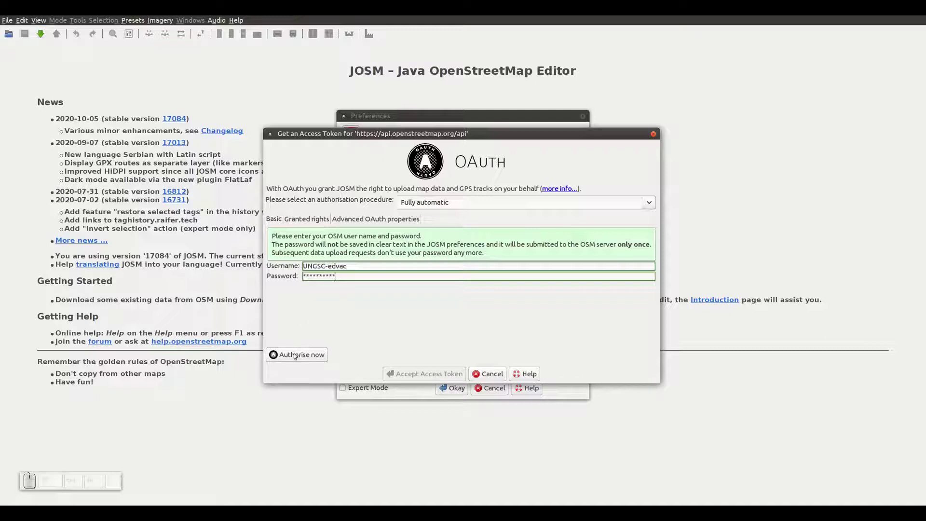
Retrieve the OAuth access token and confirm it passes the server test.
left_click(297, 356)
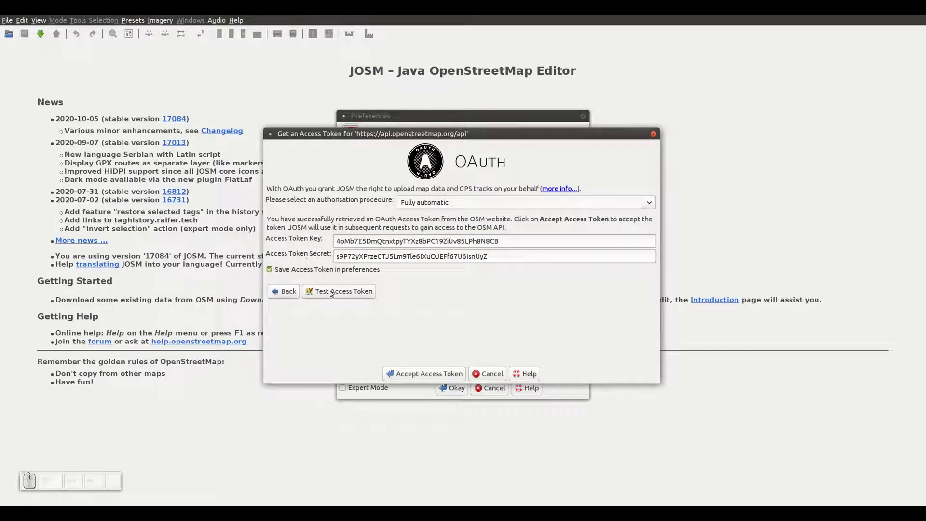
left_click(337, 292)
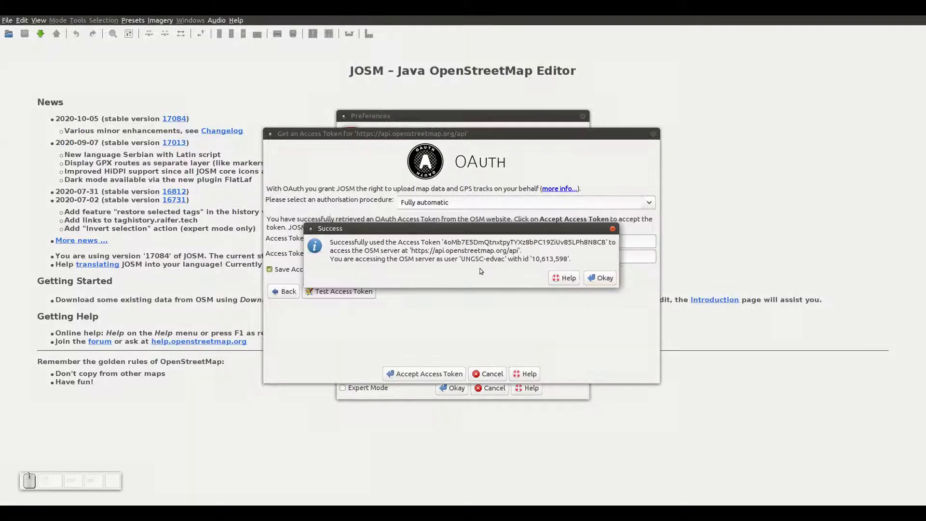
left_click(596, 277)
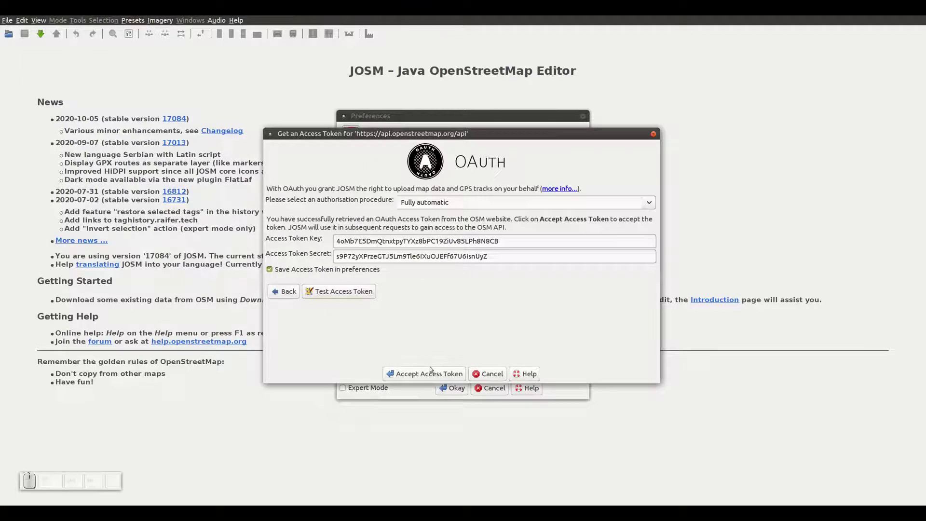
Accept the token, enable remote control with downloads to a new layer, and switch on expert mode.
left_click(427, 376)
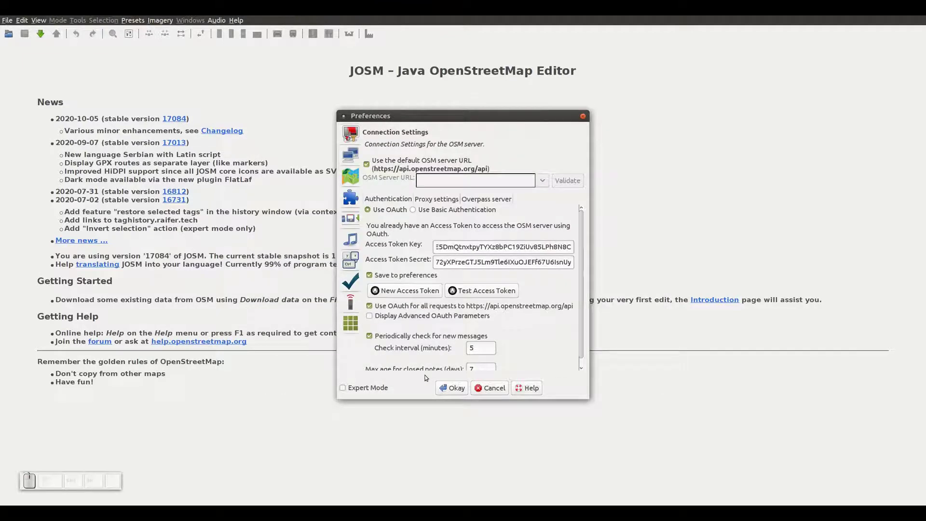
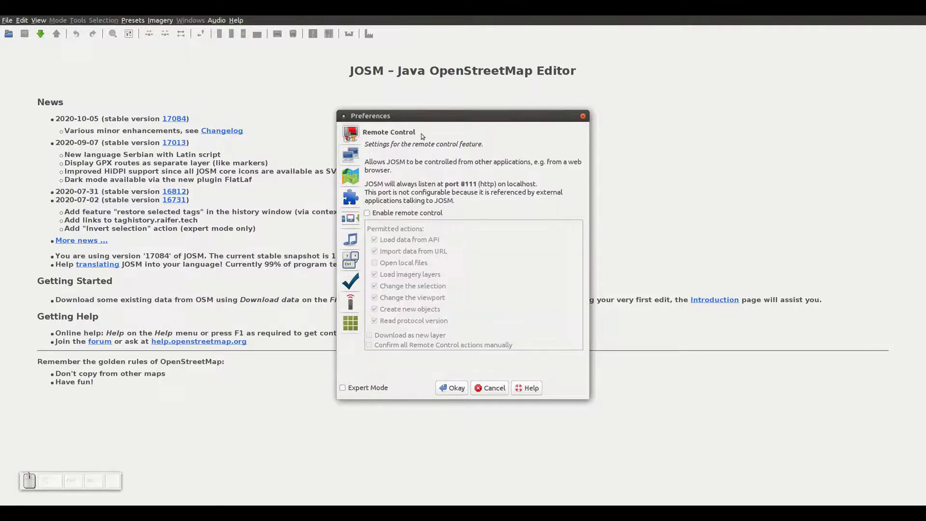
left_click(371, 216)
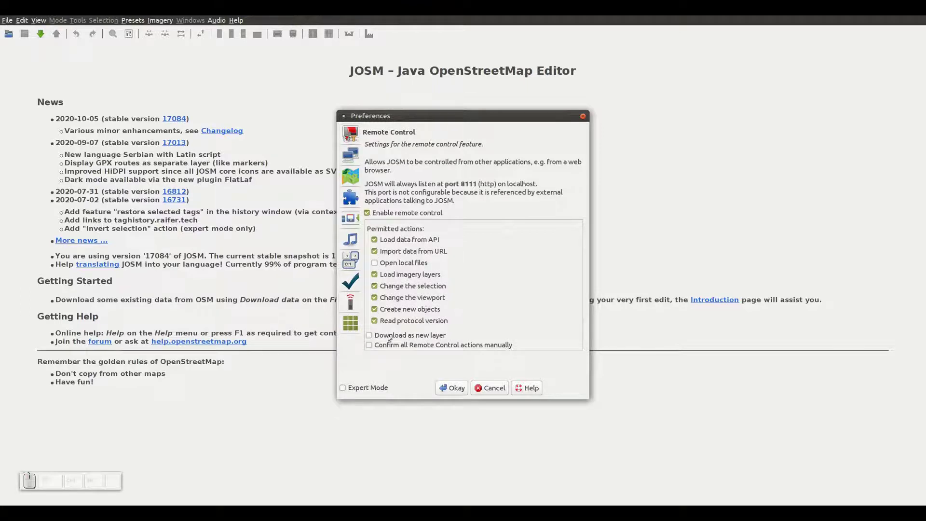
left_click(370, 335)
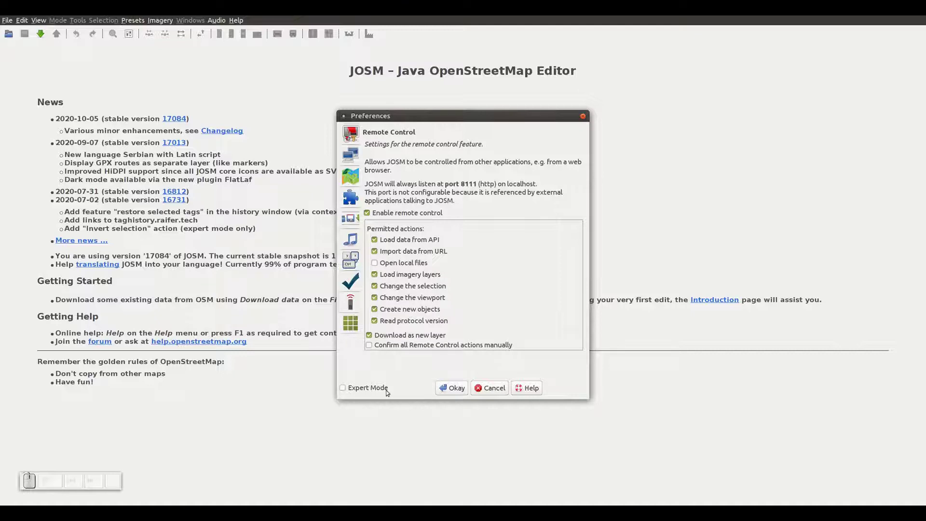
left_click(344, 386)
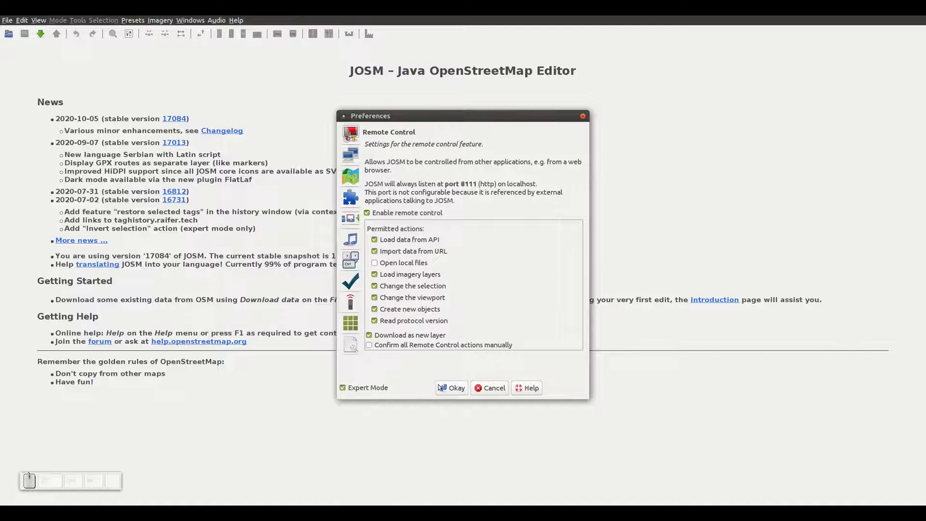
Confirm the preferences and move to the HOT Tasking Manager home page.
left_click(453, 392)
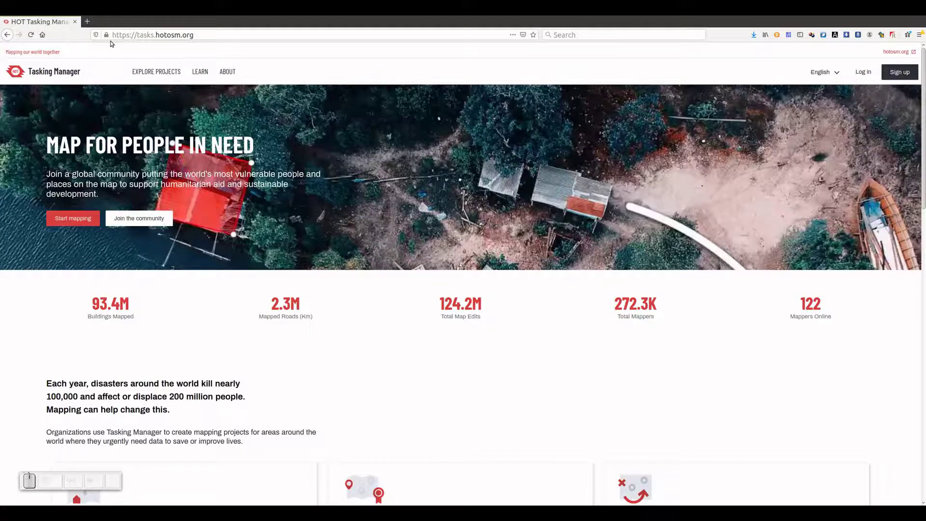
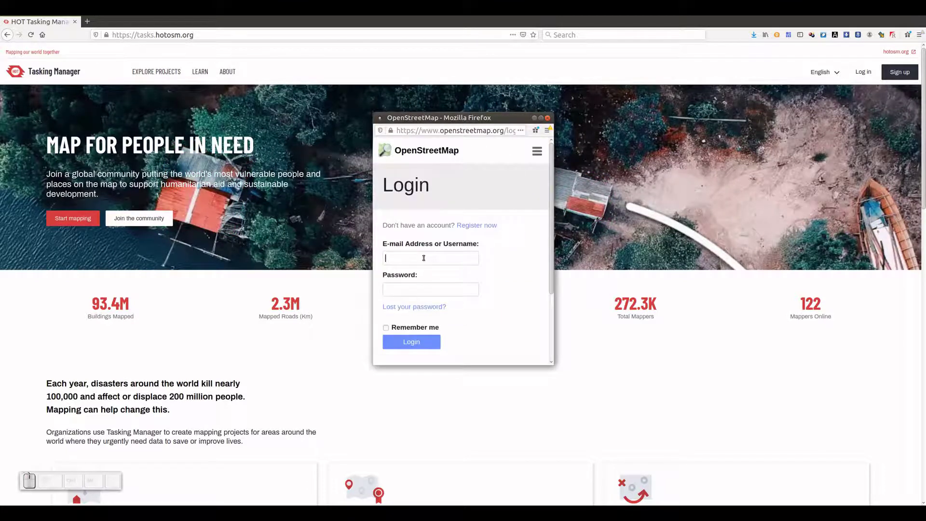
Enter the OpenStreetMap username and password and submit the login.
key("shift+u")
key("shift+n")
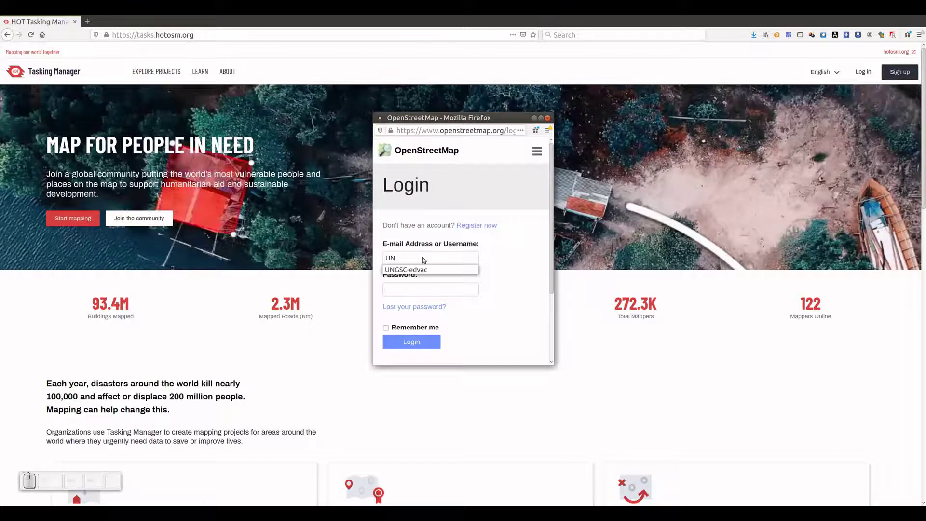
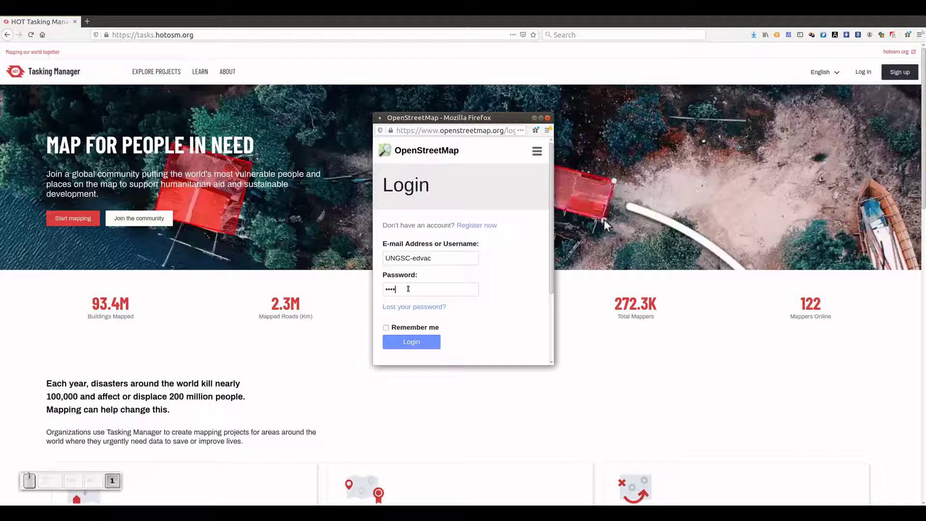
key("8")
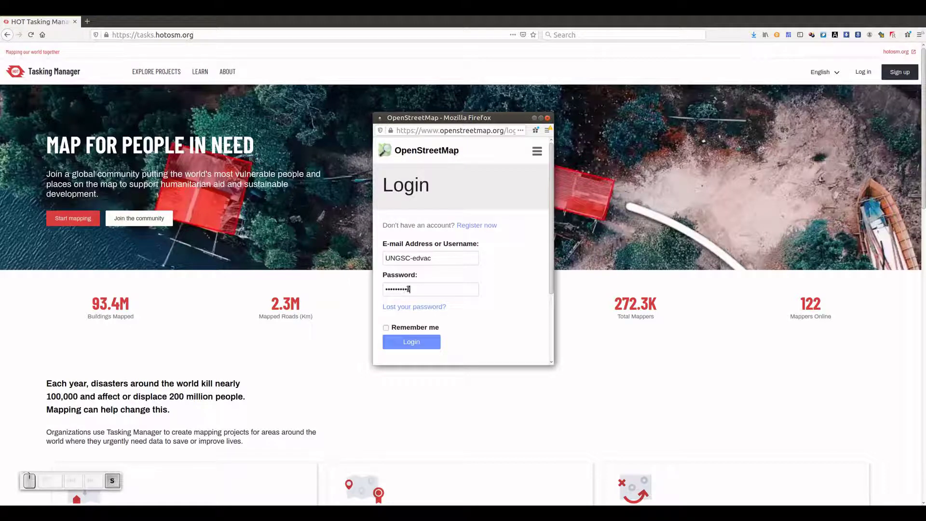
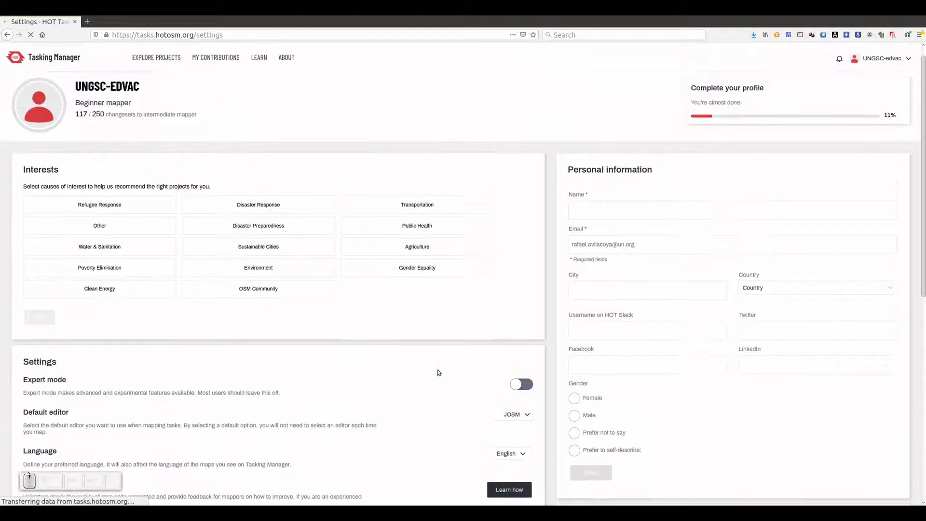
Scroll the Tasking Manager settings page showing JOSM as default editor.
scroll("up", 3)
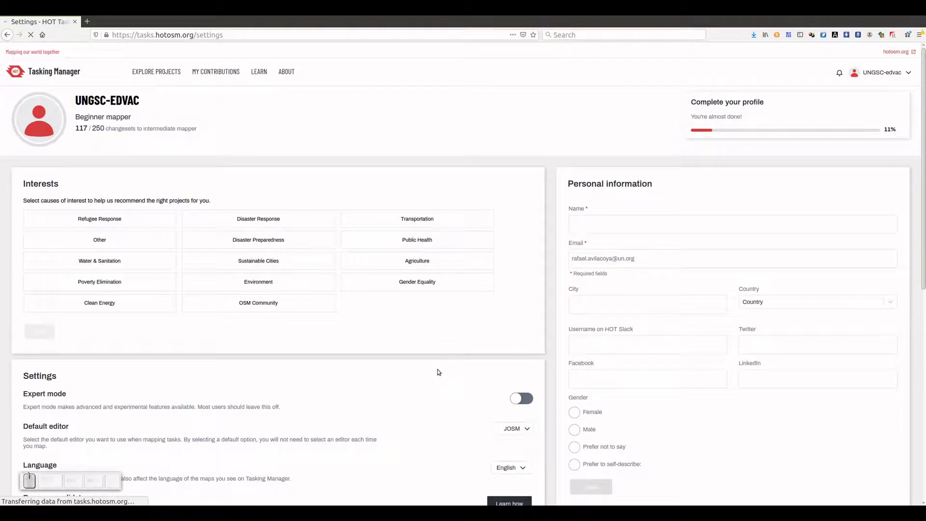
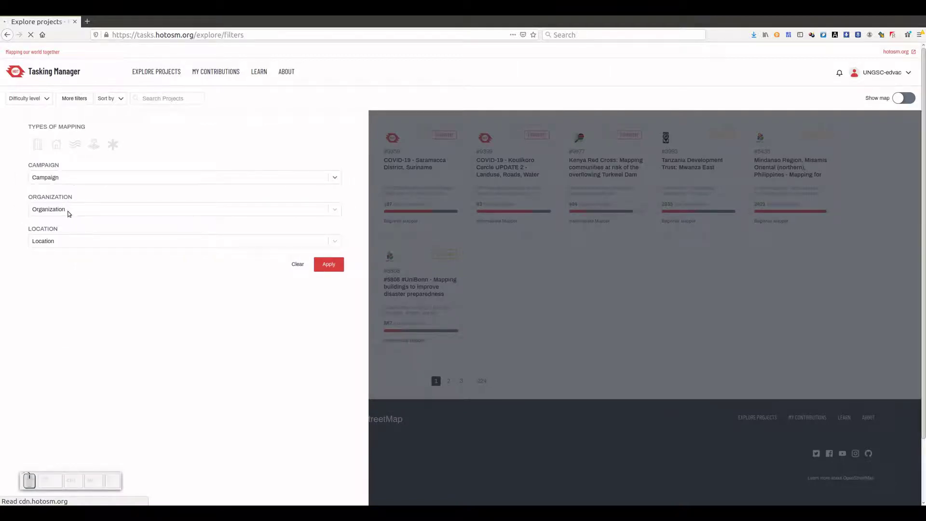
Filter the Organization dropdown by 'un' to find UN Mappers.
left_click(71, 211)
key("u")
key("n")
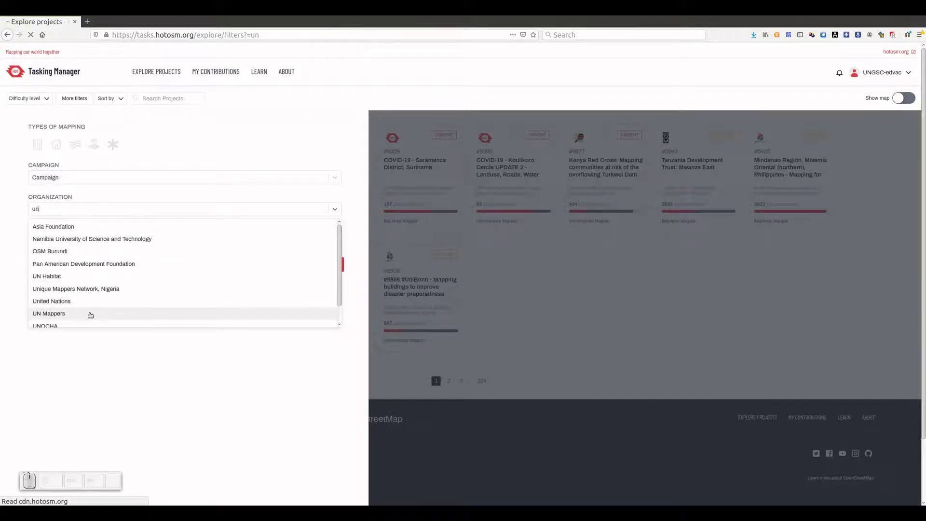
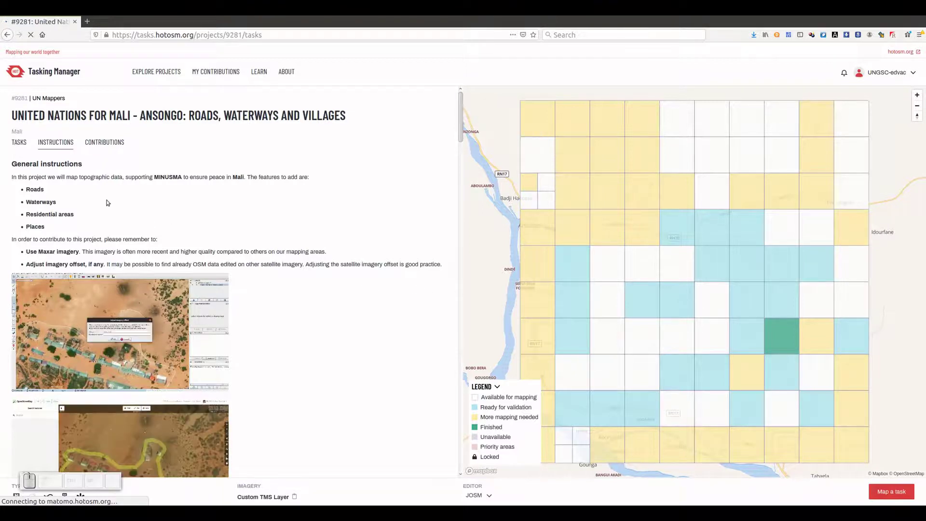
Scroll the place-tagging instructions and select a task square on the Mali–Ansongo grid.
scroll("down", 3)
scroll("up", 3)
scroll("down", 3)
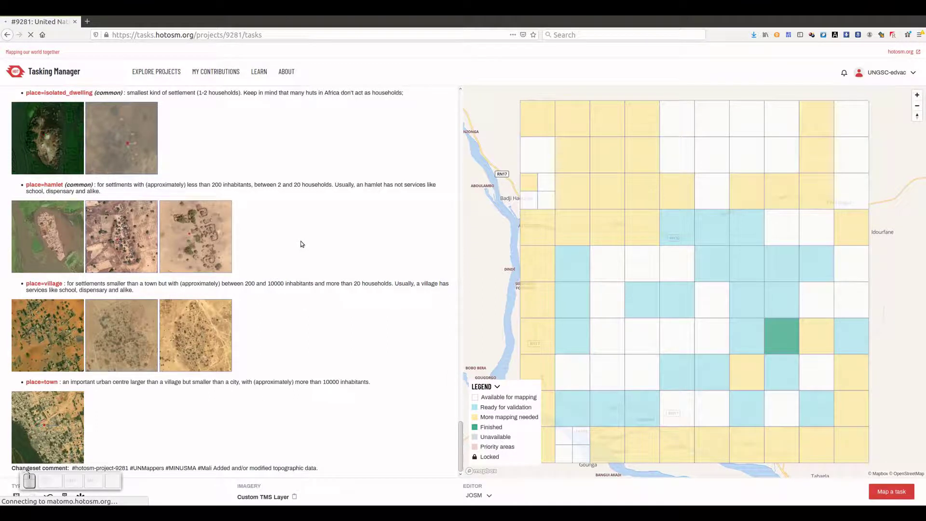
left_click(303, 241)
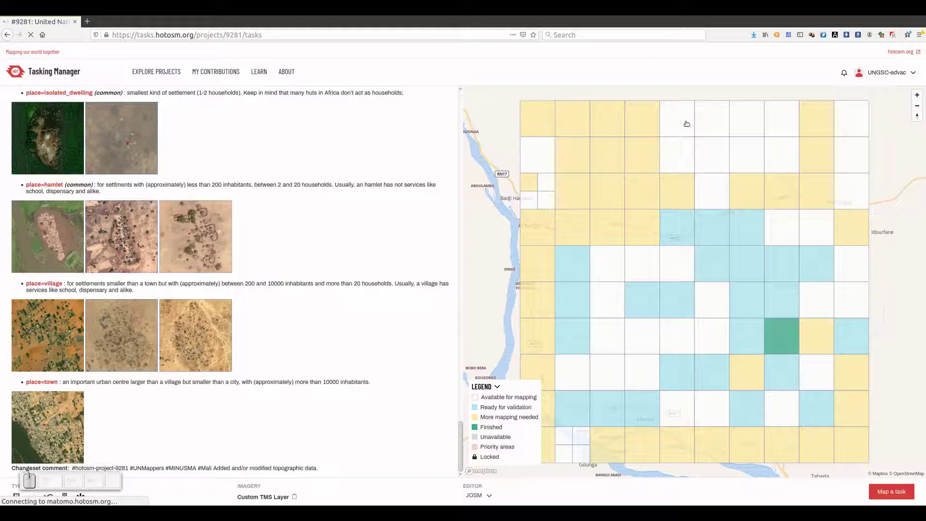
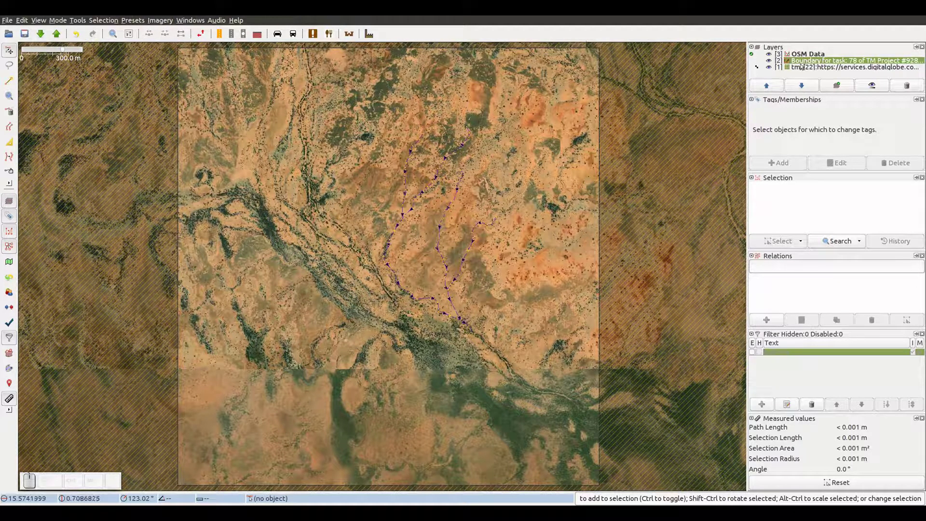
Make the tms satellite imagery layer the active layer in the Layers panel.
left_click(810, 69)
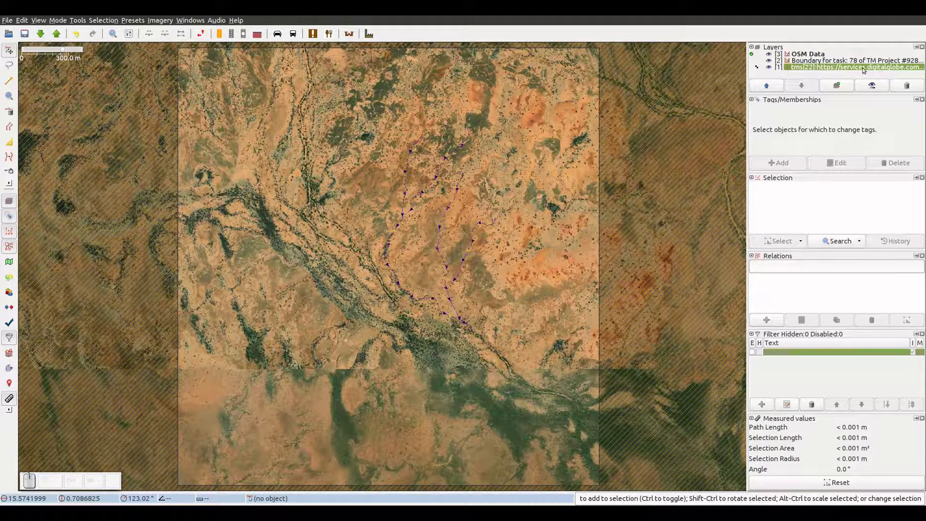
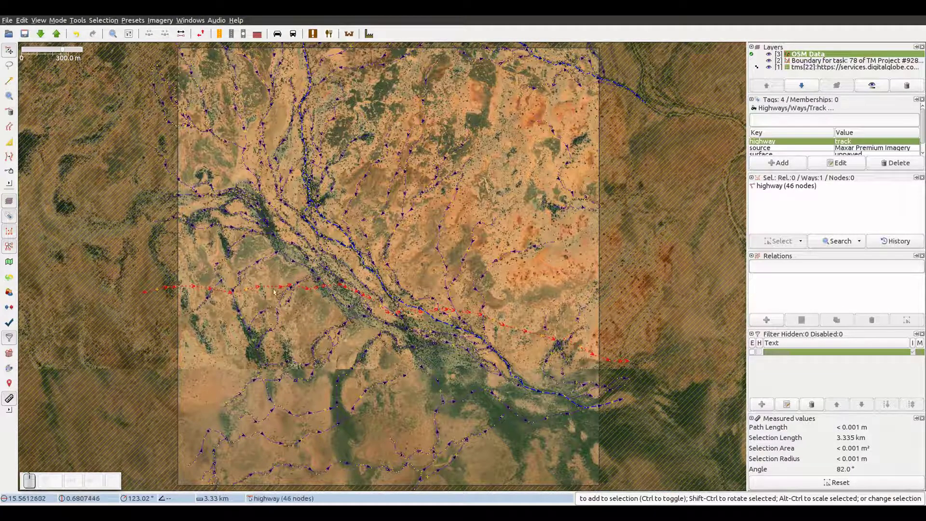
Inspect a mapped track and the waterway crossing the task boundary edge, checking their tags.
scroll("up", 3)
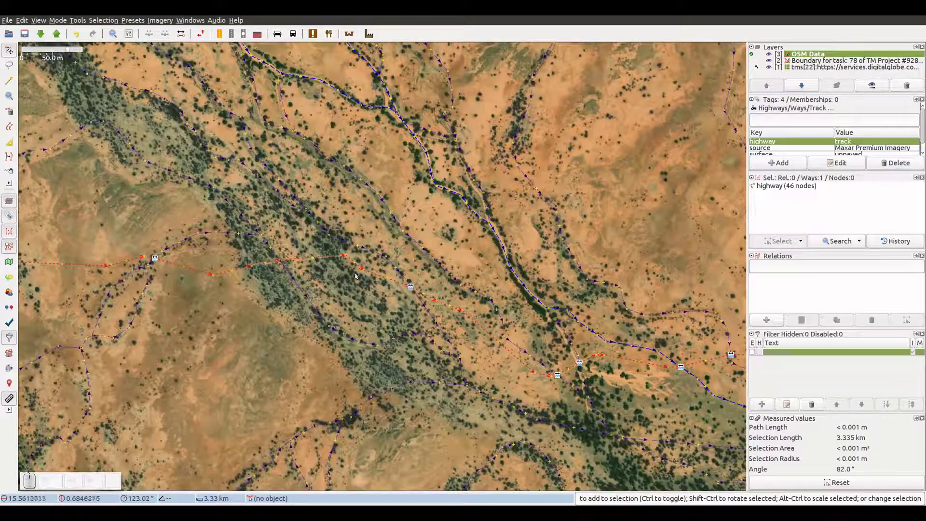
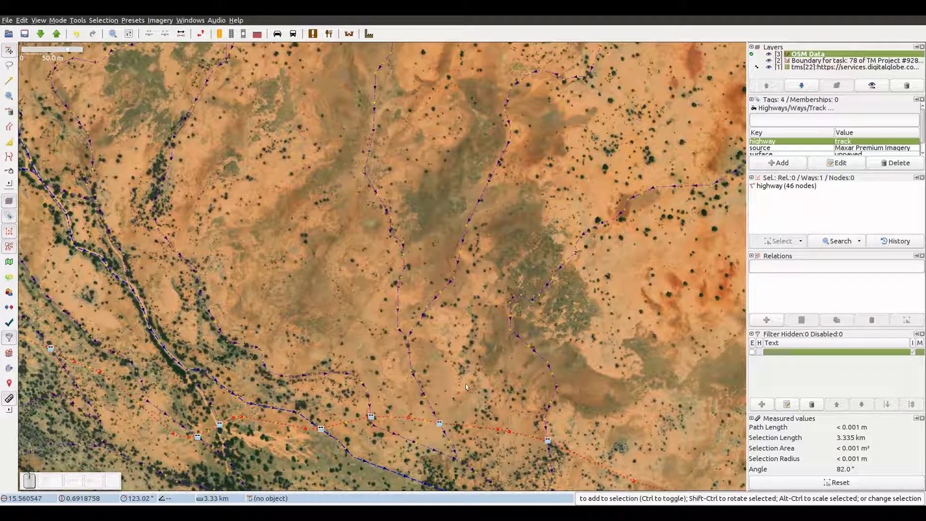
left_click(470, 387)
scroll("down", 3)
scroll("down", 3)
left_click(303, 209)
scroll("up", 3)
middle_click(394, 205)
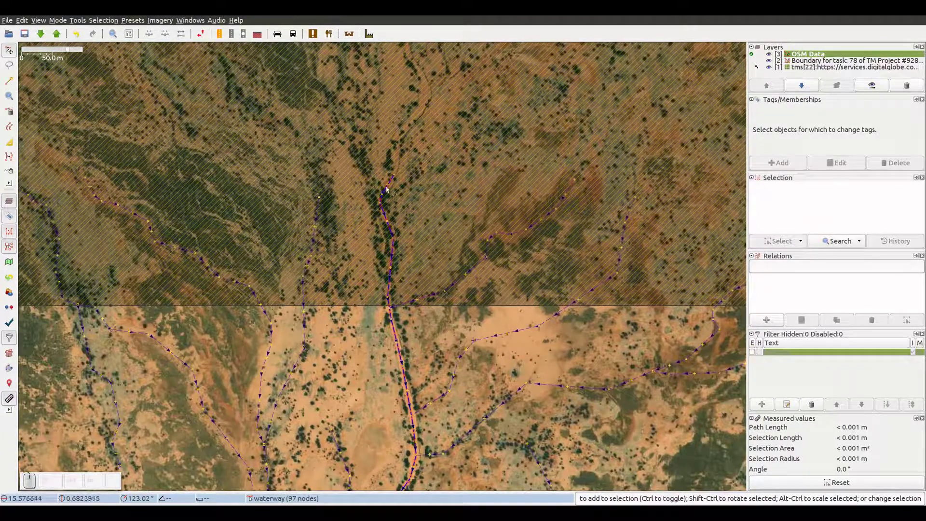
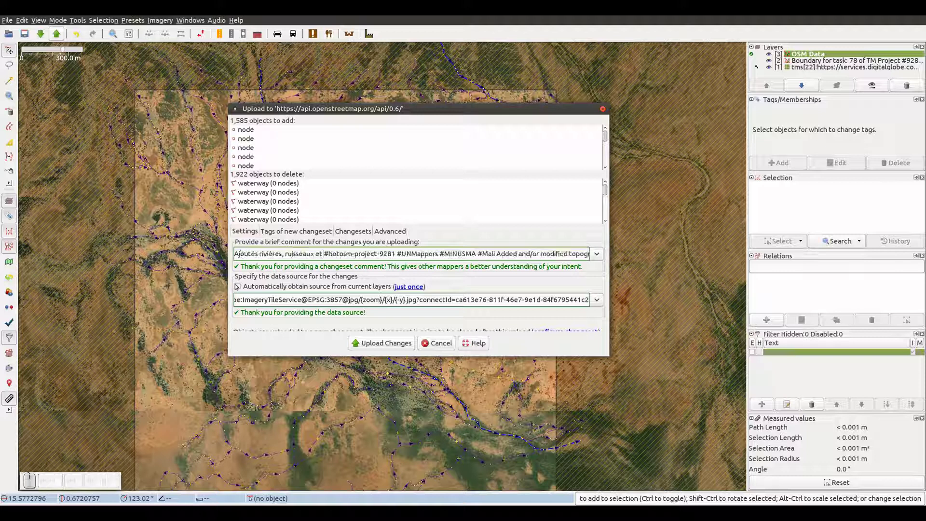
Mention the added track in the French changeset comment ahead of the project hashtags.
key("space")
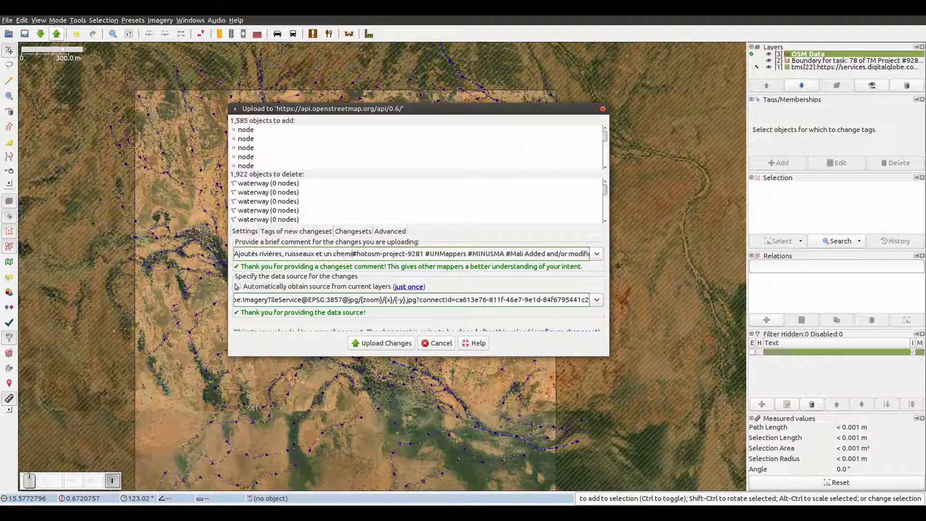
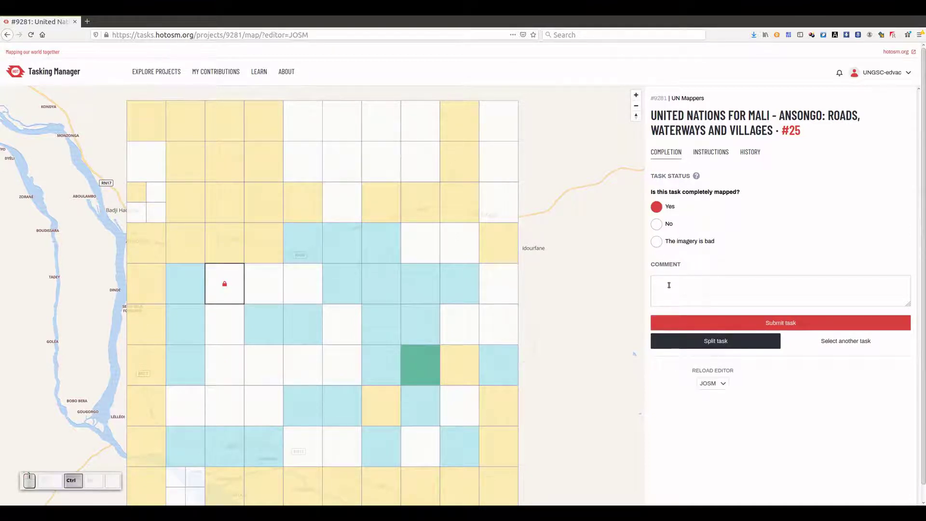
Paste the completion comment about new streams, rivers, a track and many fords.
key("ctrl+v")
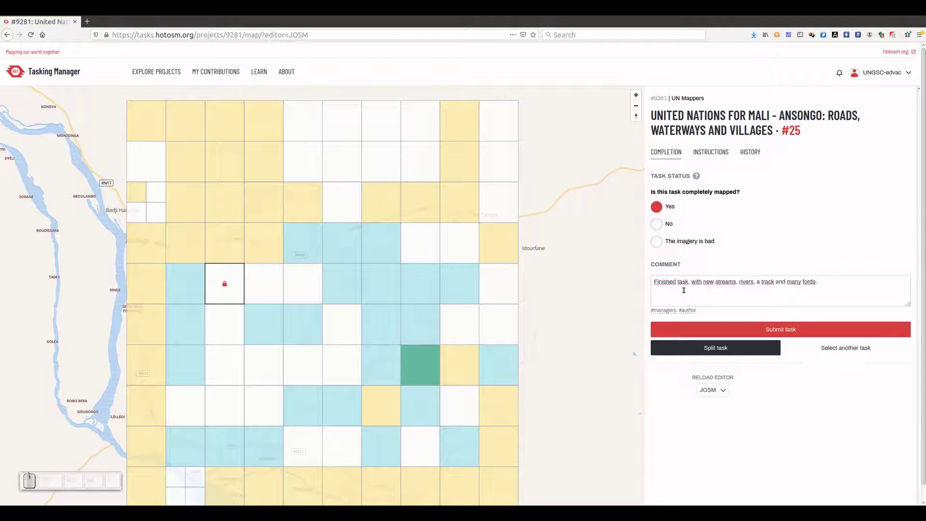